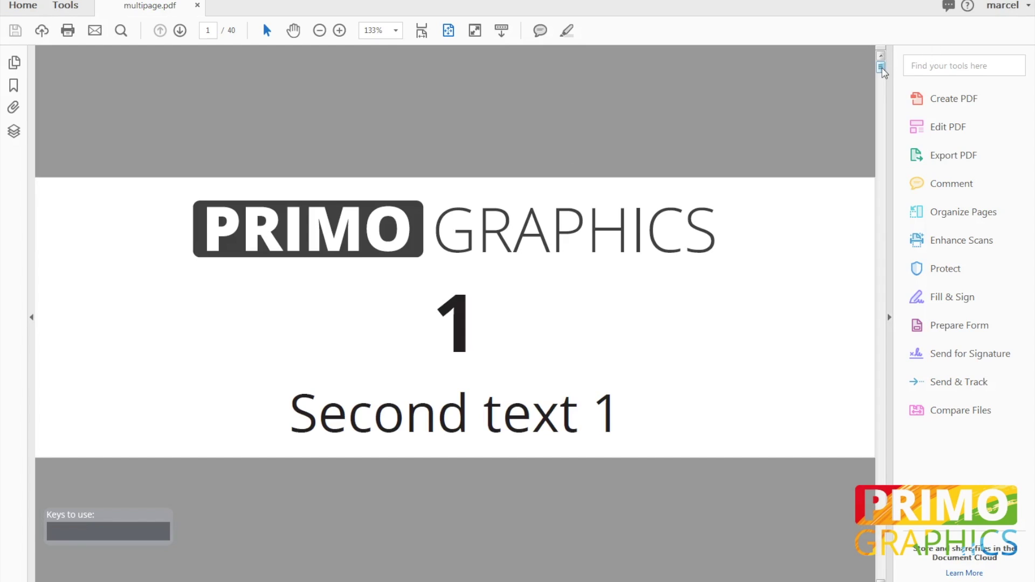
Show the full Tools catalogue for the open multipage.pdf document.
left_click(883, 71)
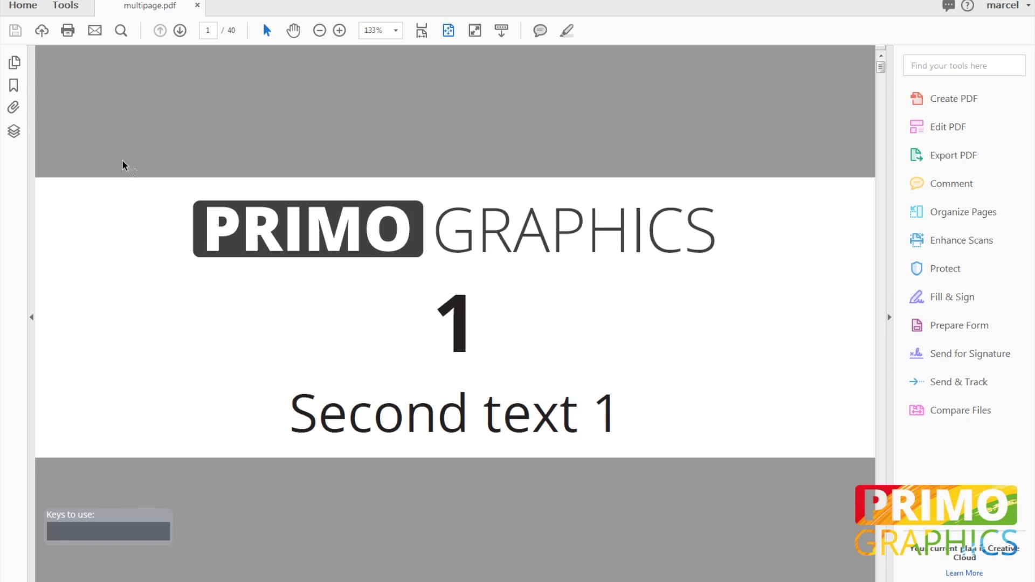
left_click(70, 8)
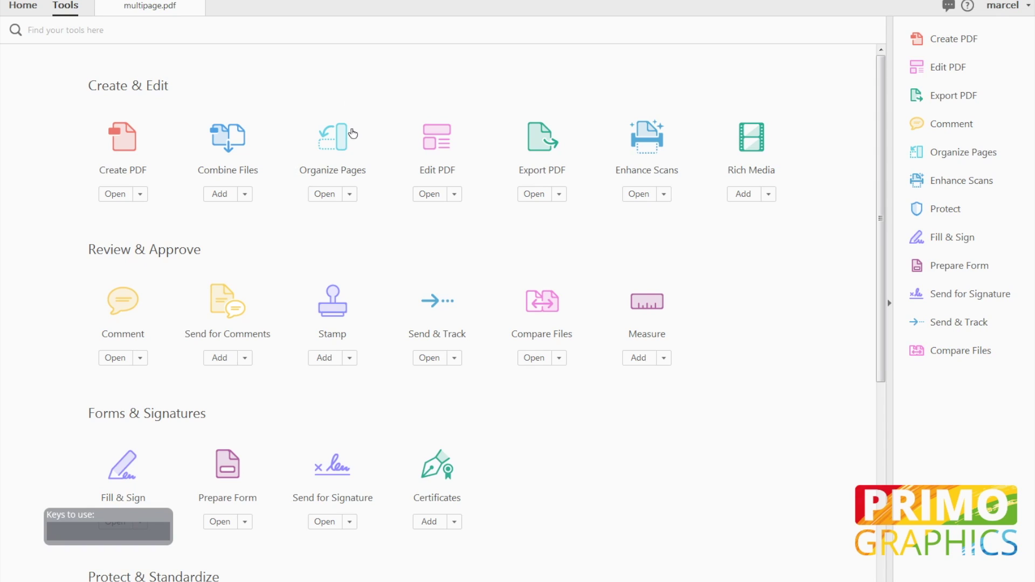
Enter Organize Pages to see all 40 page thumbnails and reach the additional page tools.
left_click(349, 132)
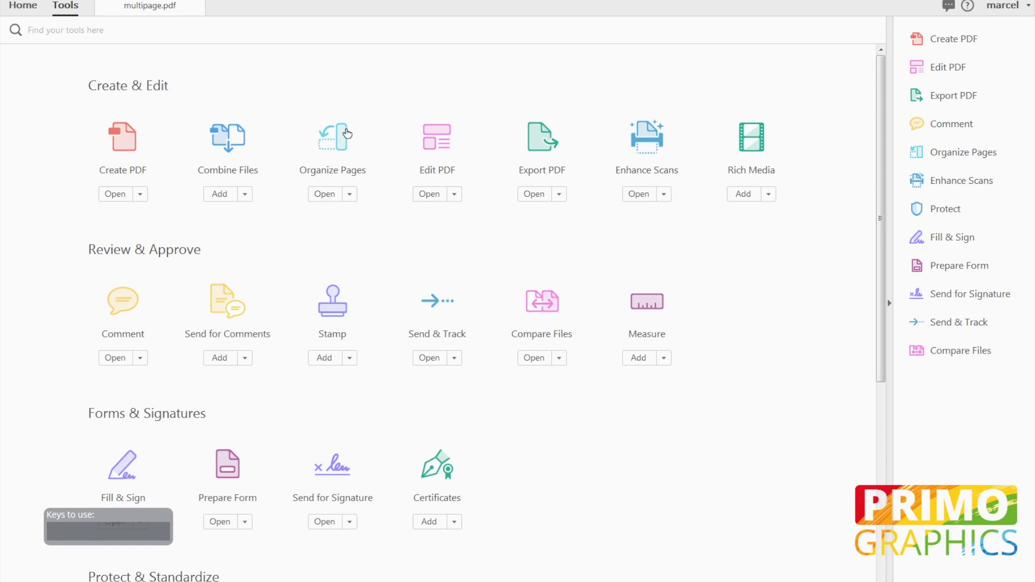
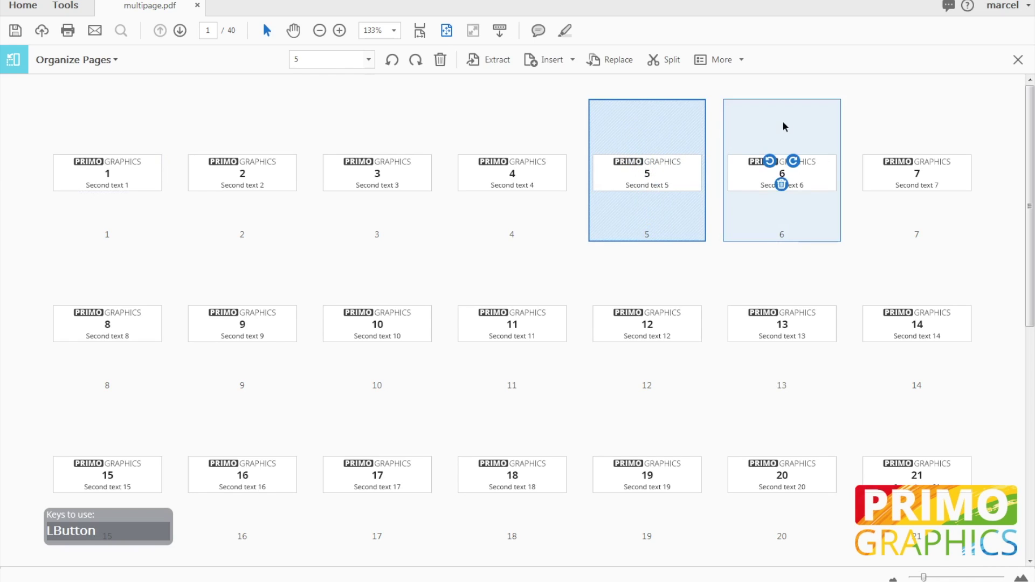
left_click(733, 61)
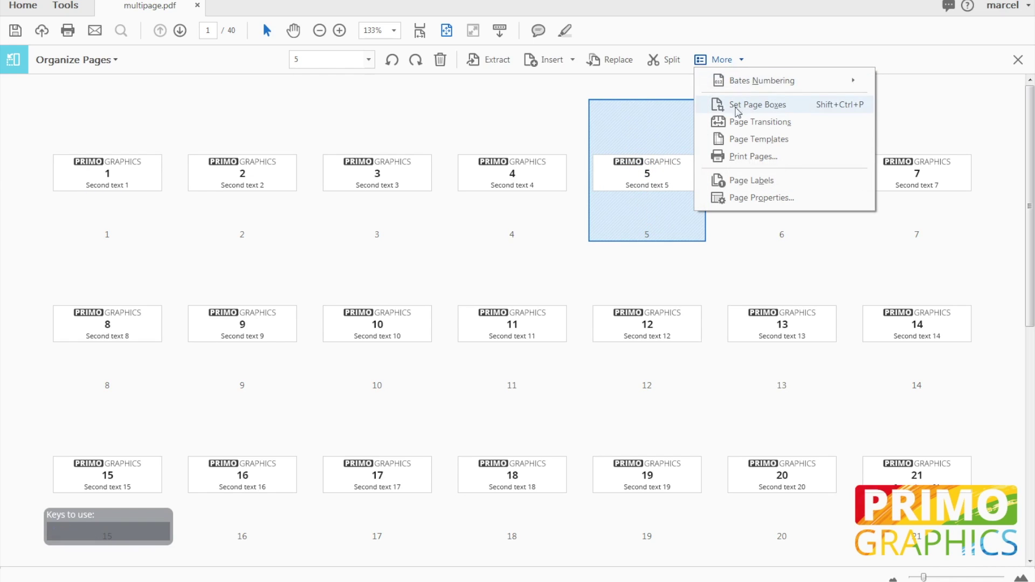
Bring up Set Page Boxes, keep CropBox selected and leave Constrain Proportions off with zero margins.
left_click(751, 112)
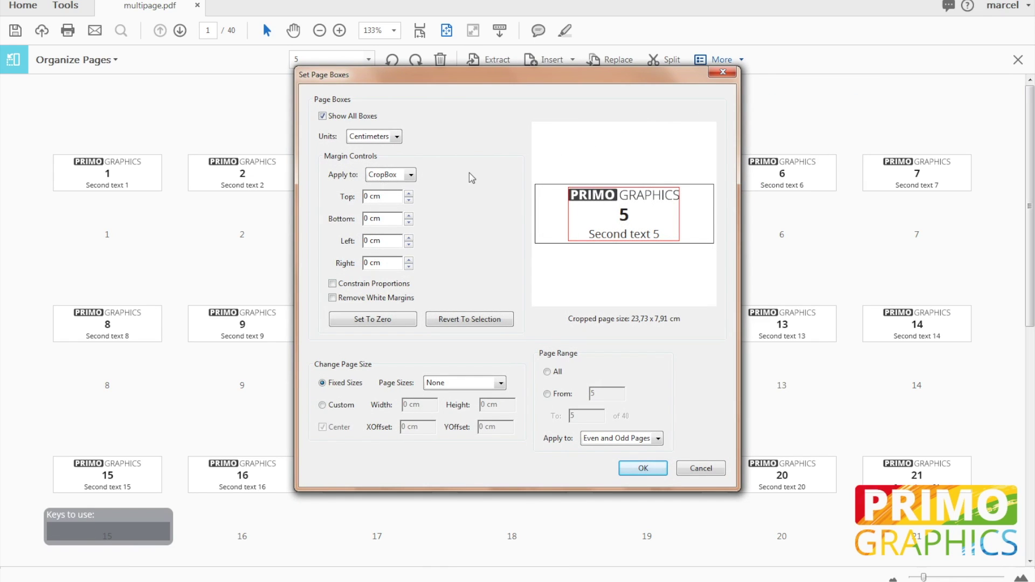
left_click(413, 180)
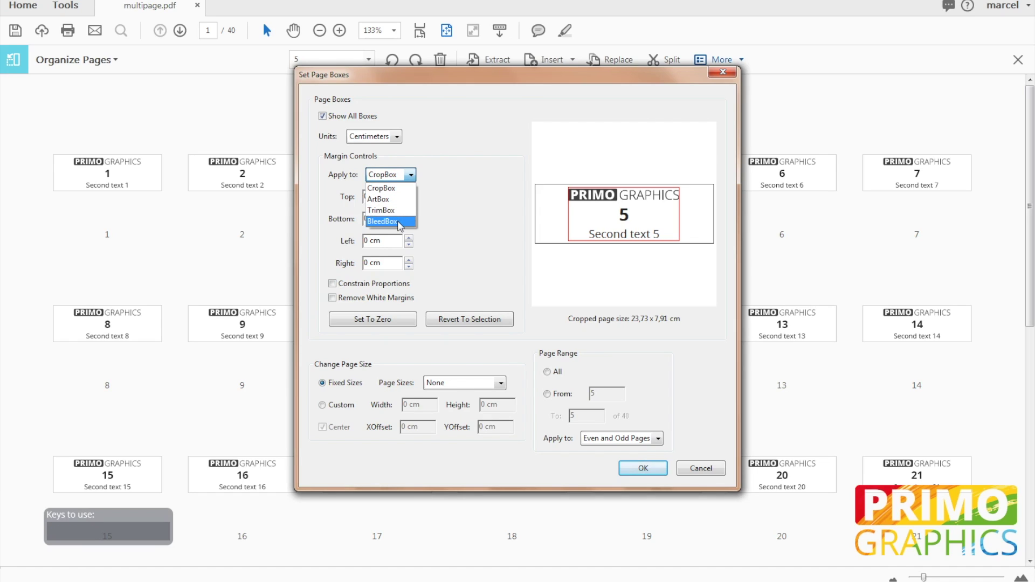
left_click(401, 192)
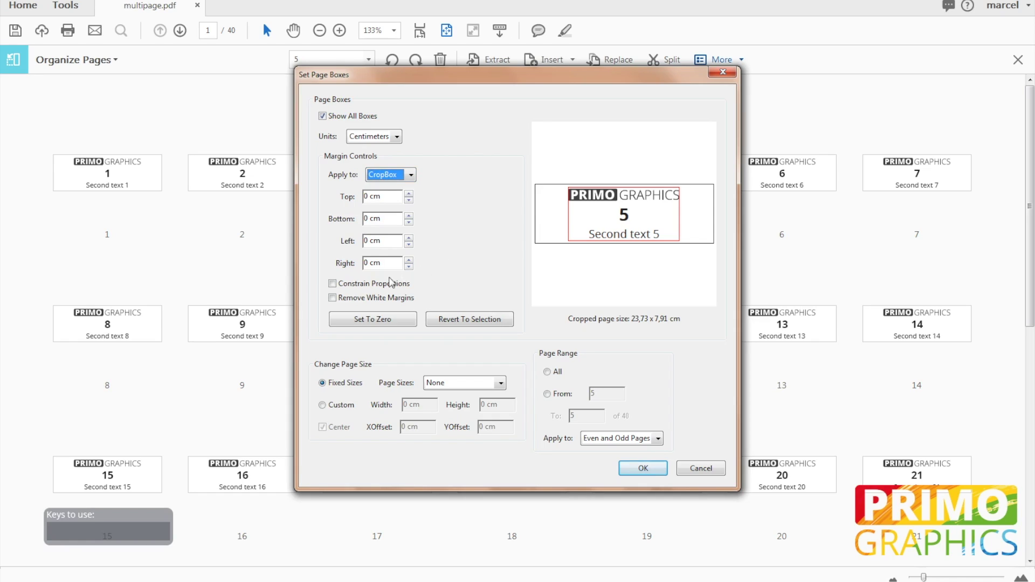
left_click(333, 286)
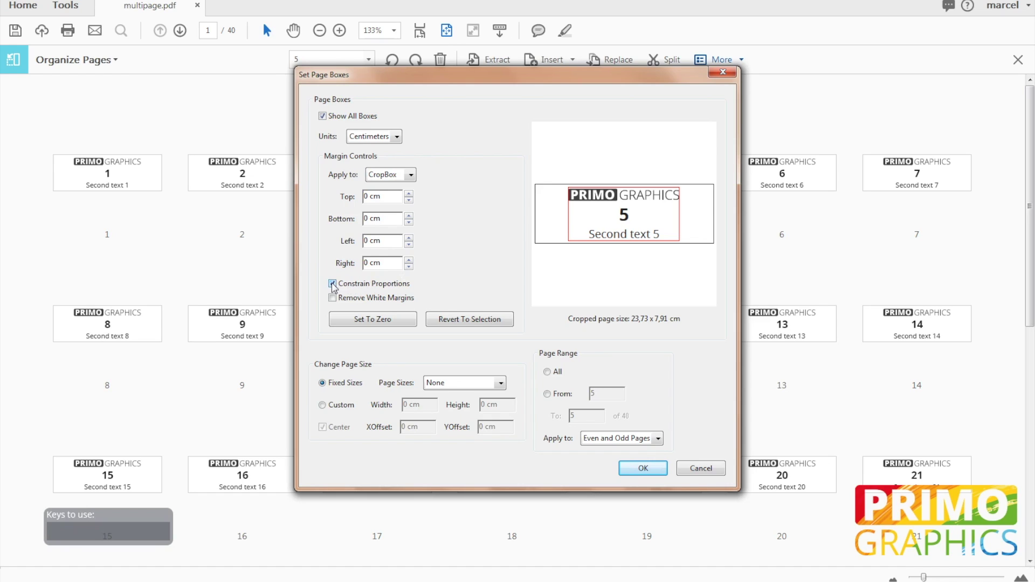
left_click(335, 287)
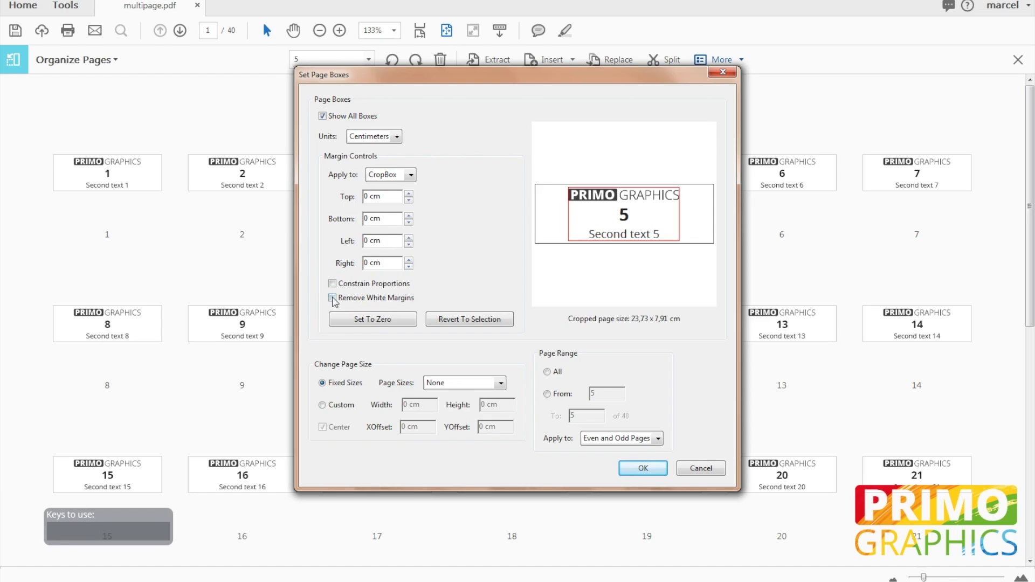
left_click(339, 302)
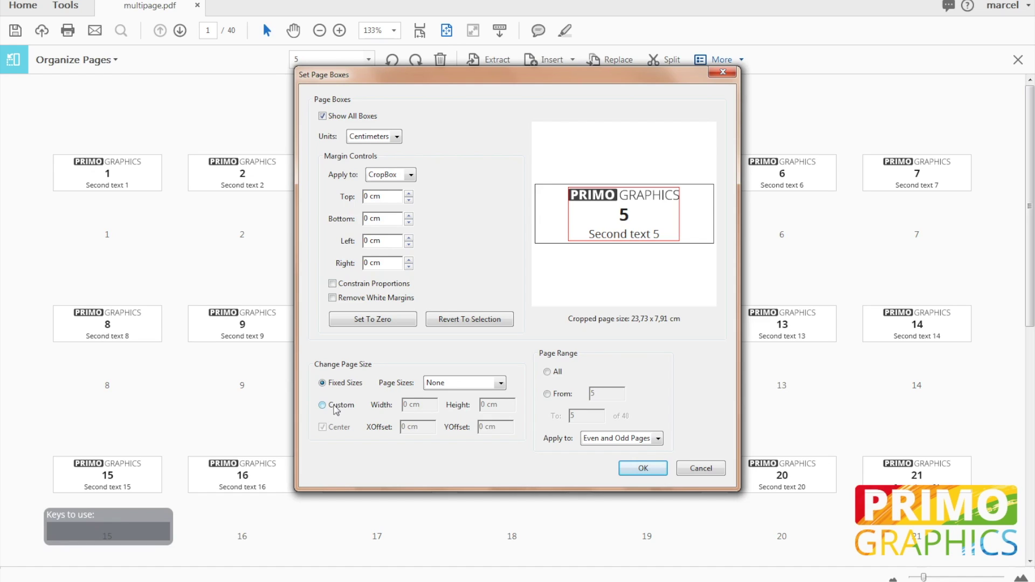
Set a custom page size of width 29,7 and height 21 cm.
left_click(336, 409)
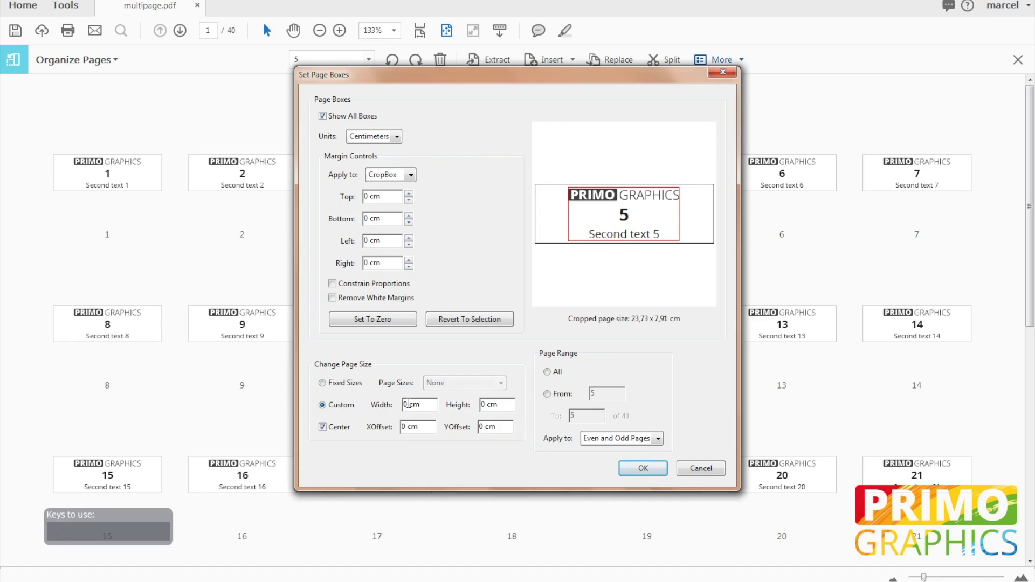
key("BackSpace")
key("KP_2")
key("KP_9")
key(";")
key("KP_7")
key("Tab")
key("KP_2")
key("KP_1")
key("Tab")
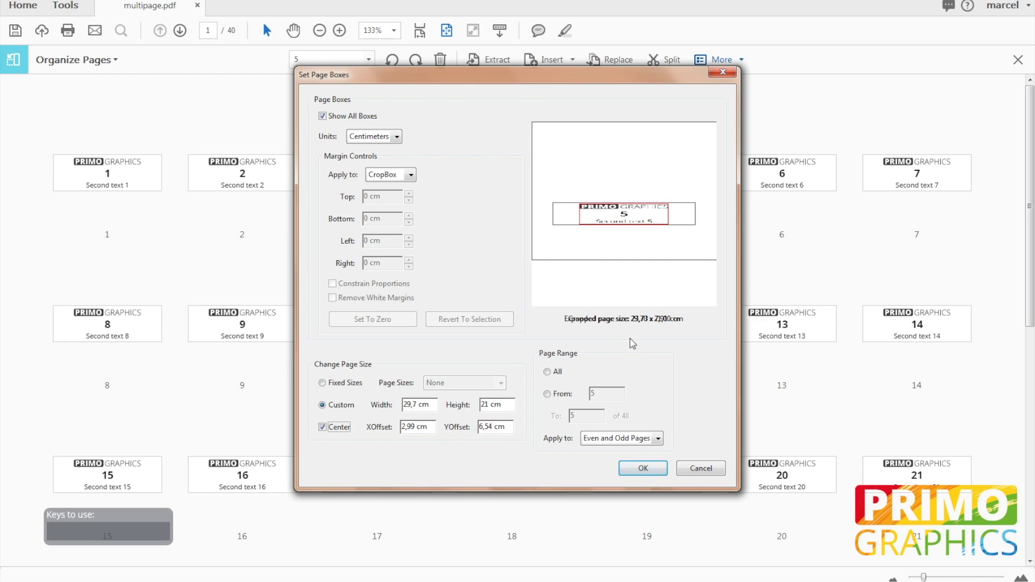
Keep content centred, apply the new size to all pages and confirm the page boxes.
left_click(322, 430)
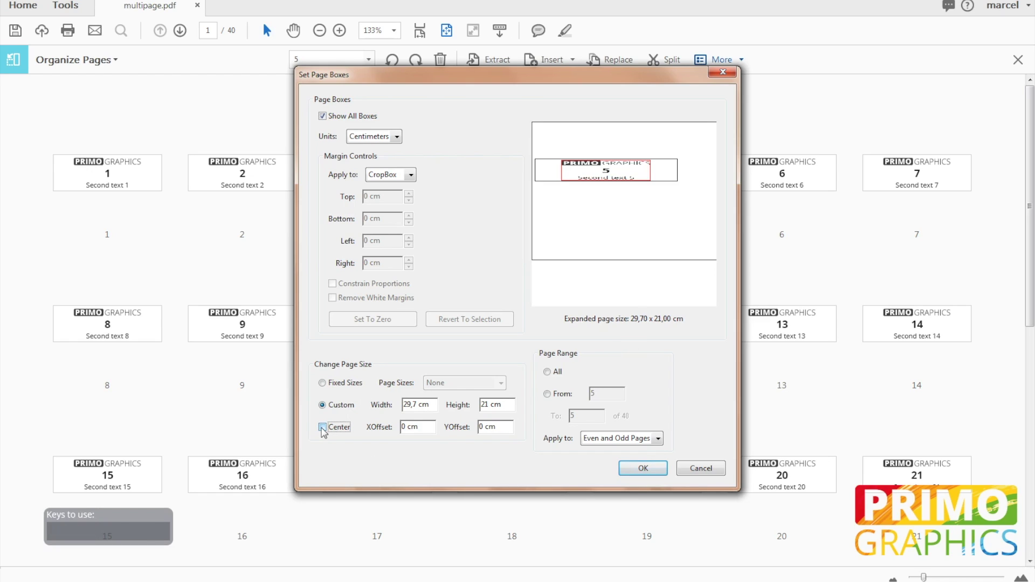
left_click(322, 431)
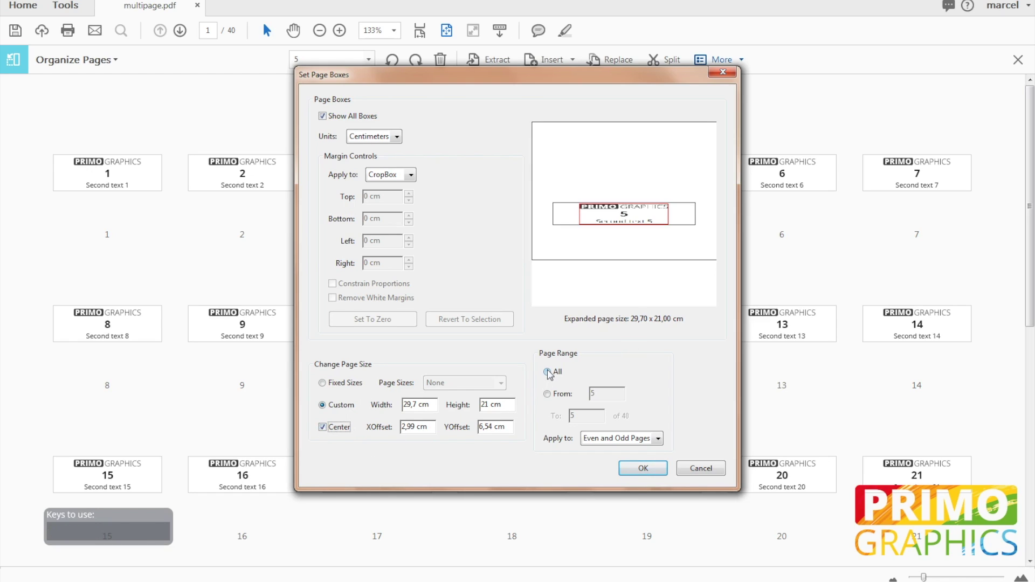
left_click(548, 402)
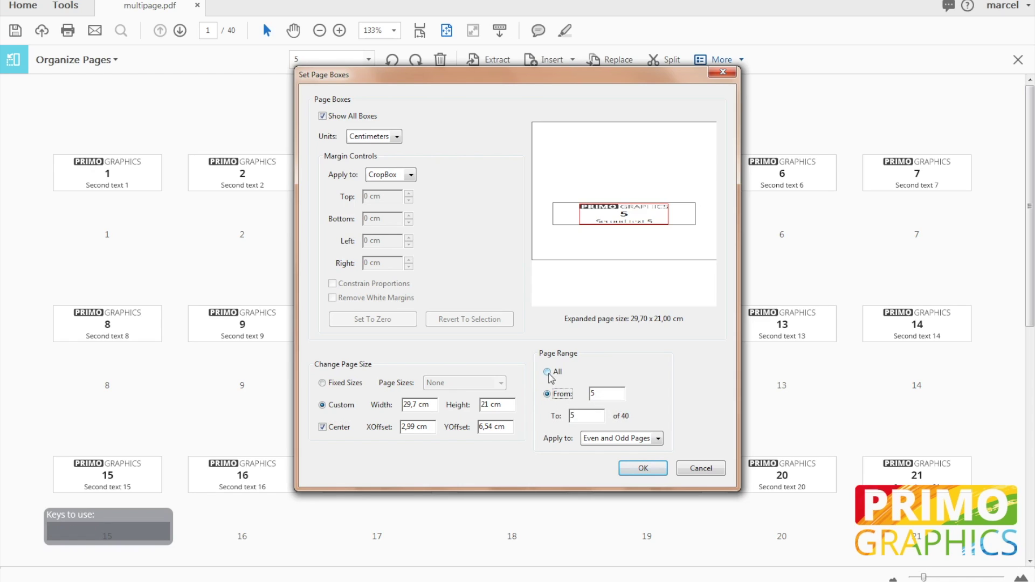
left_click(550, 378)
left_click(616, 445)
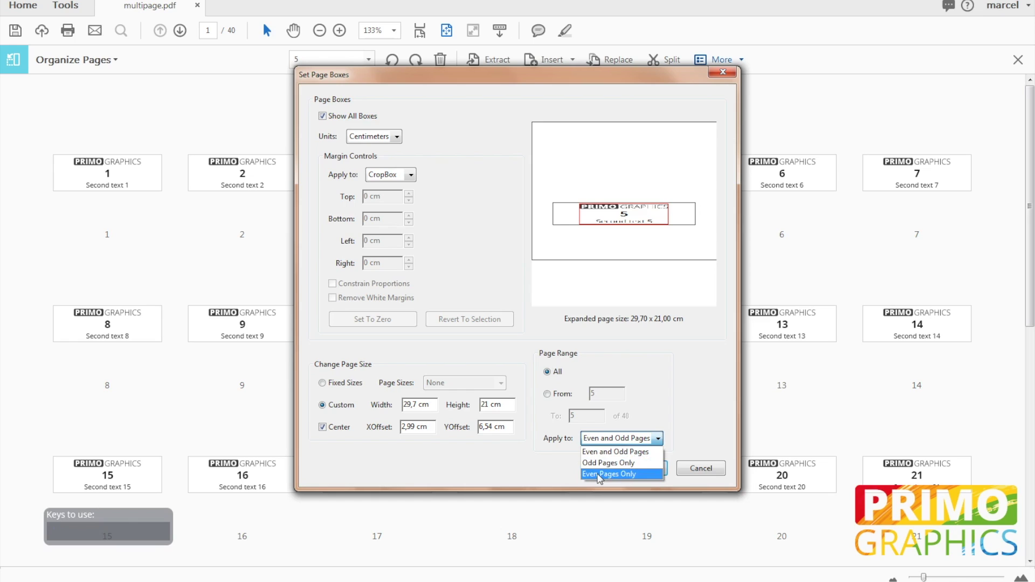
left_click(611, 454)
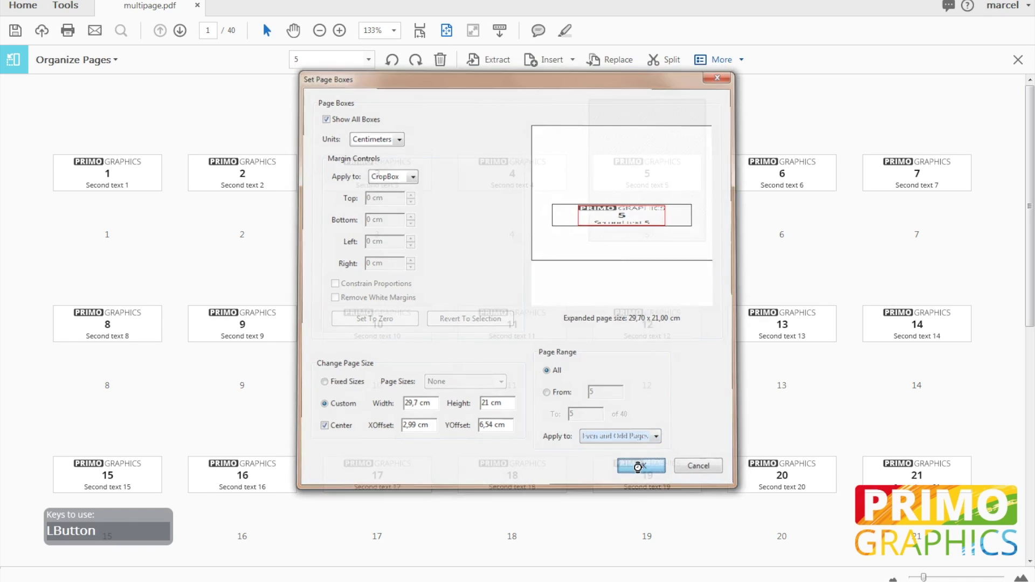
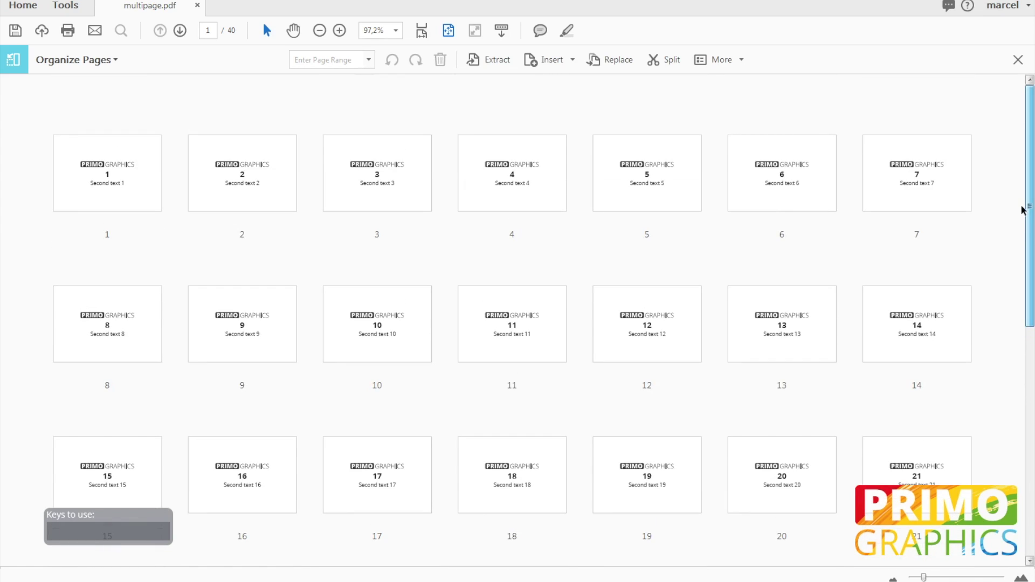
Start the Split tool set to split by number of pages, 10 pages per file.
left_click(677, 59)
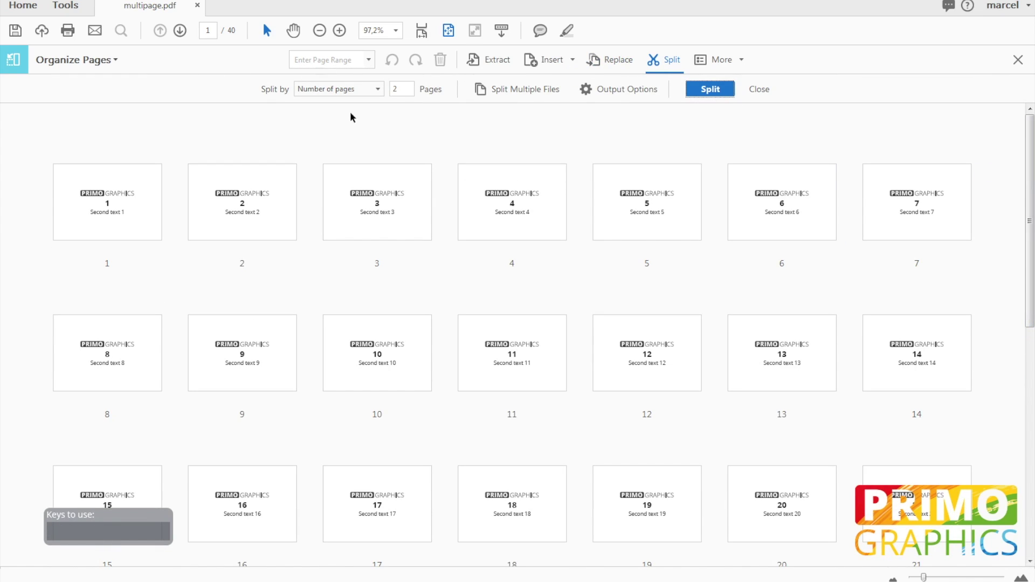
left_click(385, 91)
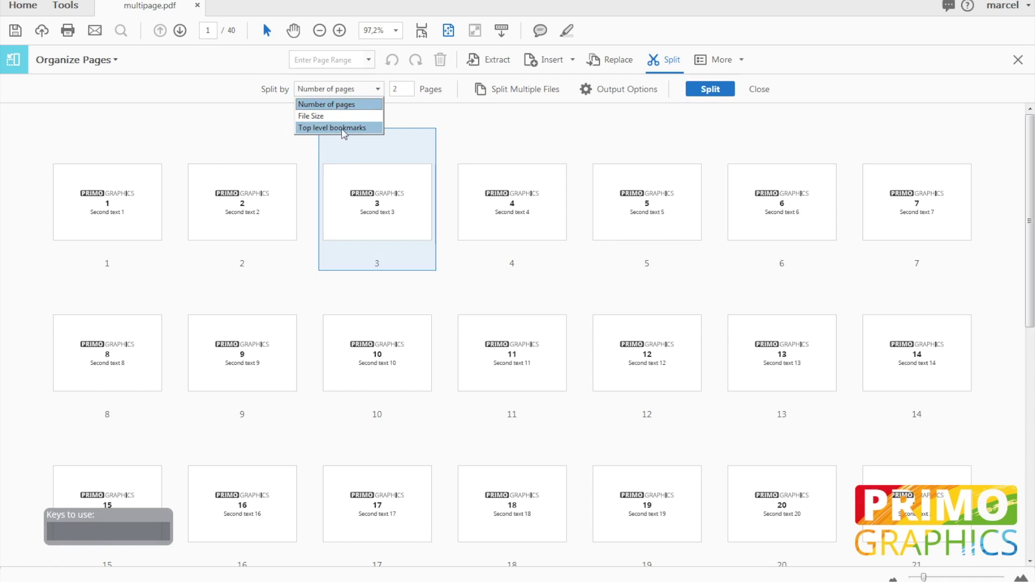
left_click(344, 108)
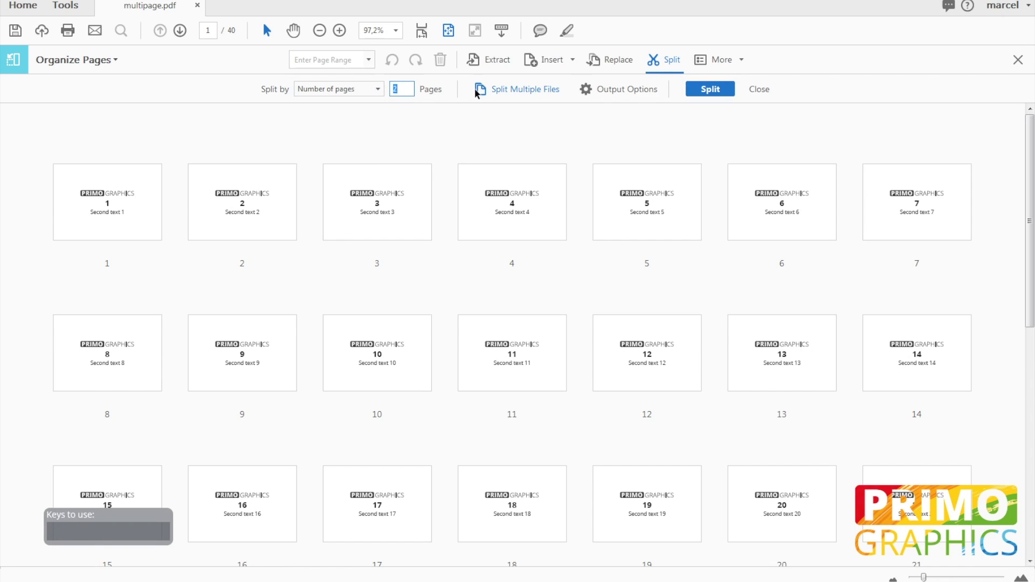
key("KP_1")
key("KP_0")
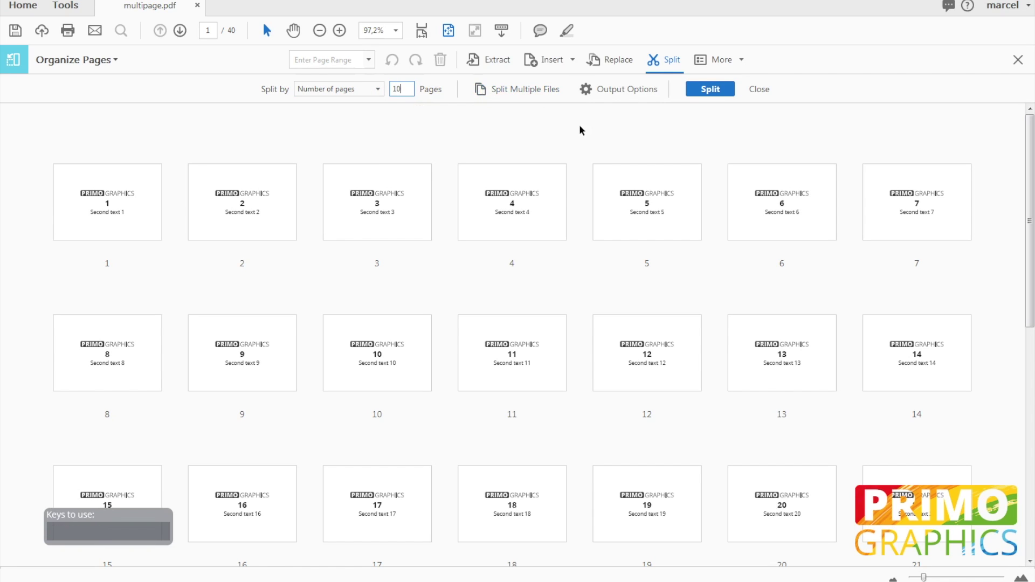
Set the split output file names to use the label Tutorial and confirm.
left_click(616, 92)
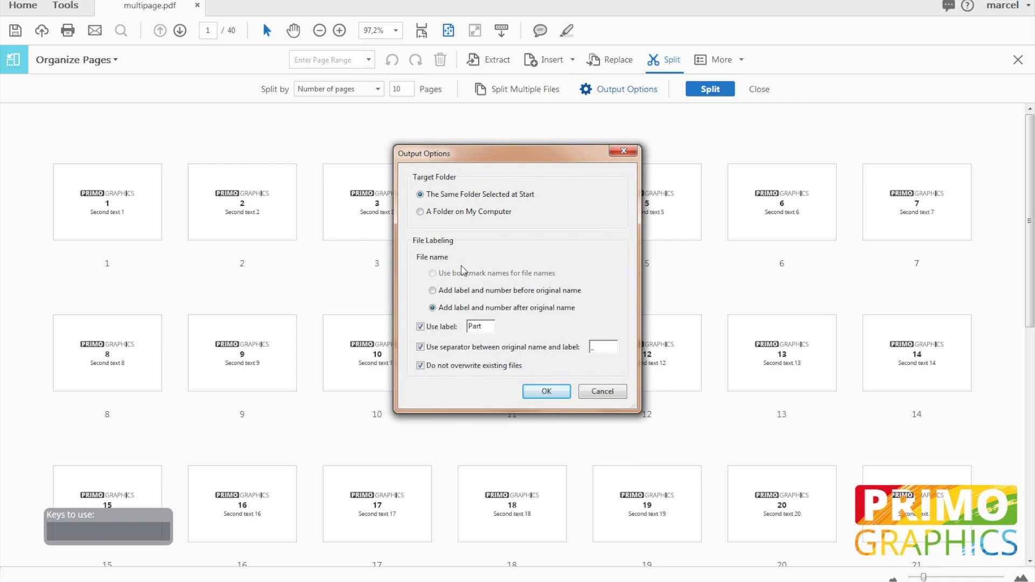
left_click(486, 332)
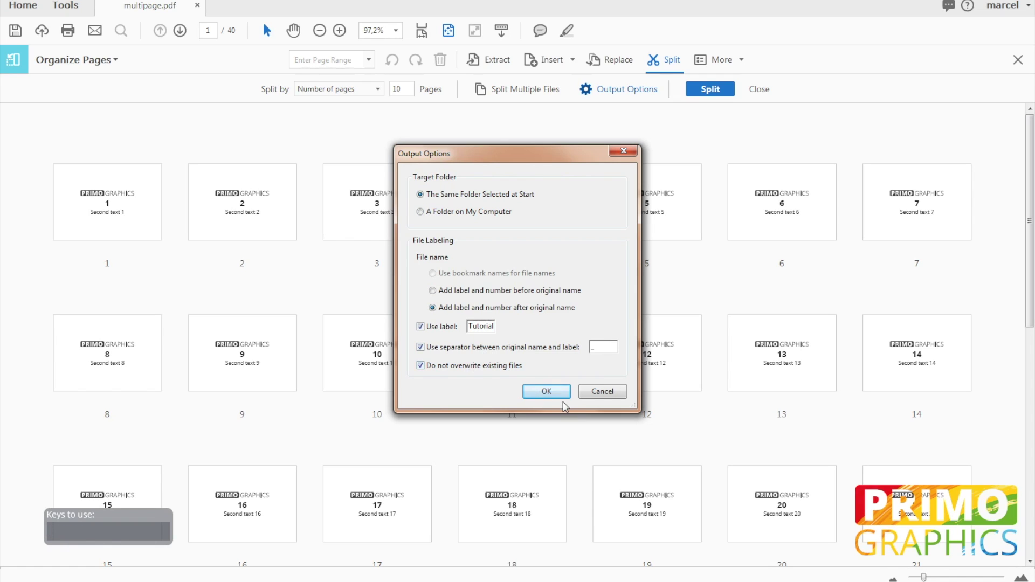
left_click(555, 394)
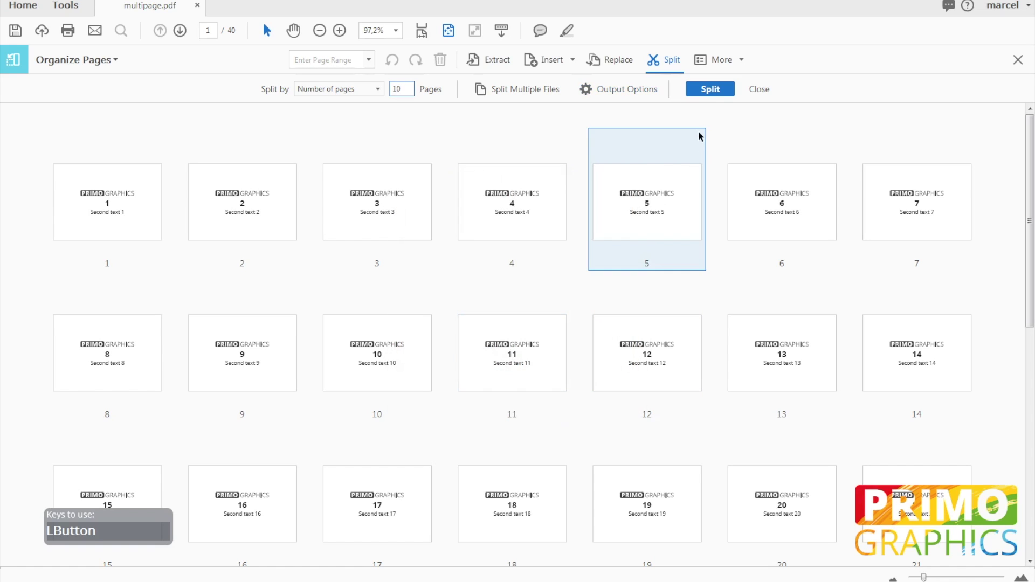
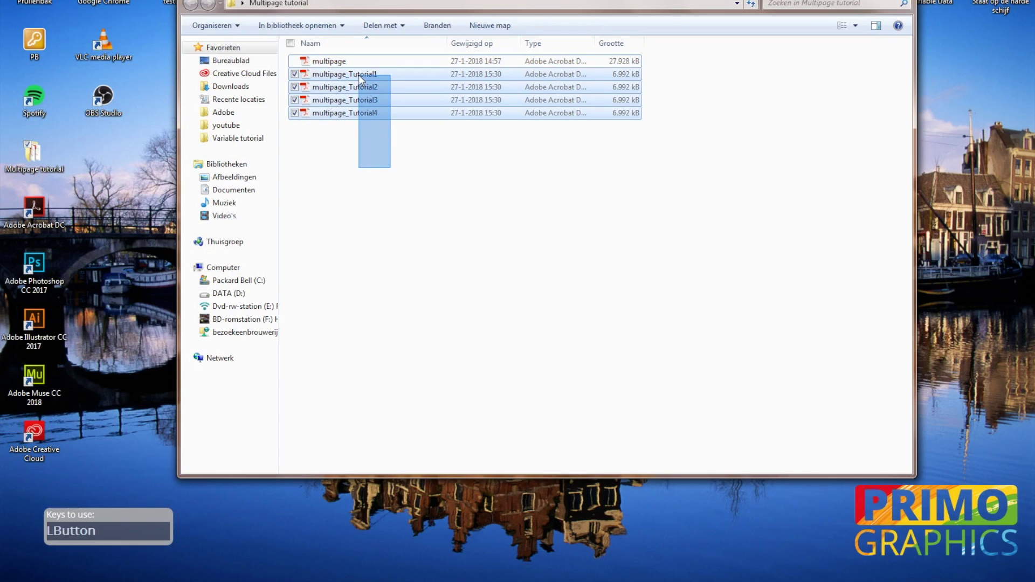
Select multipage_Tutorial1, the first of the four split files, in Windows Explorer.
left_click(361, 167)
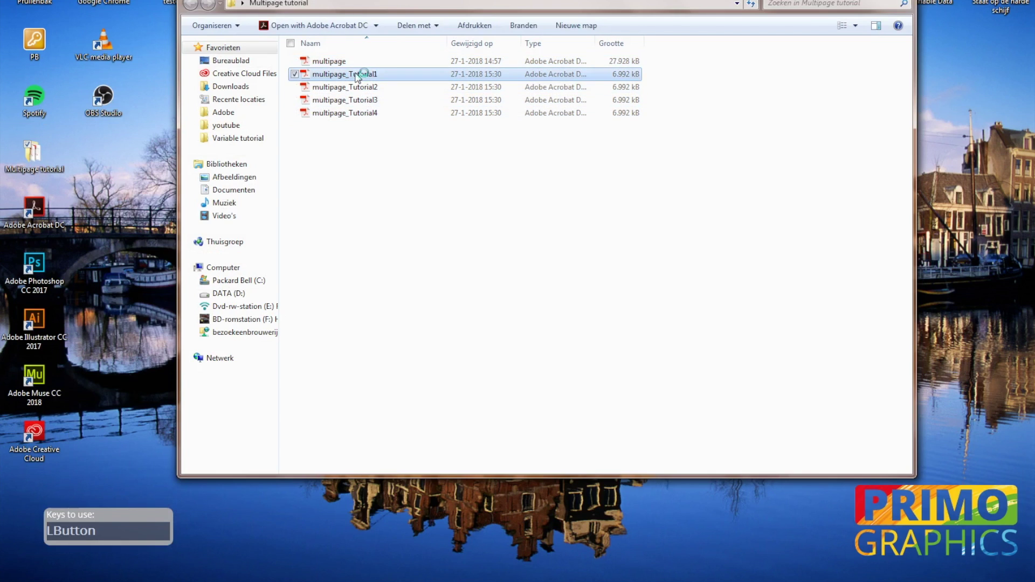
left_click(882, 98)
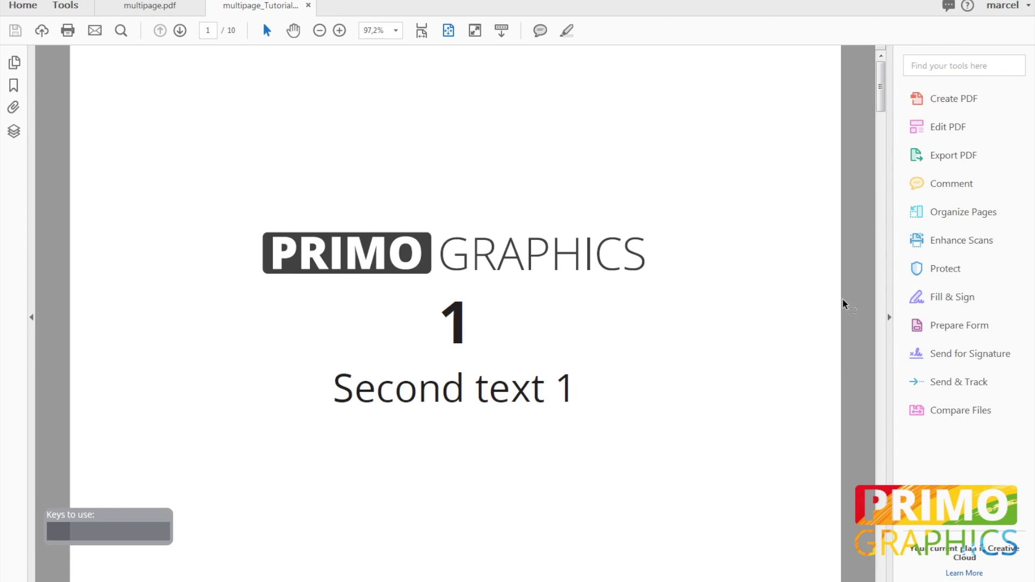
left_click(888, 97)
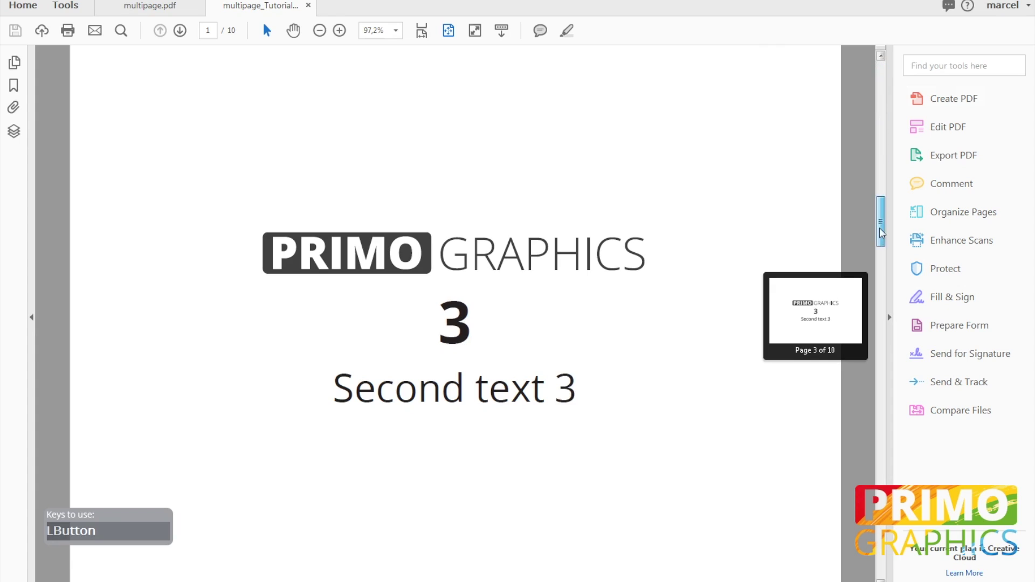